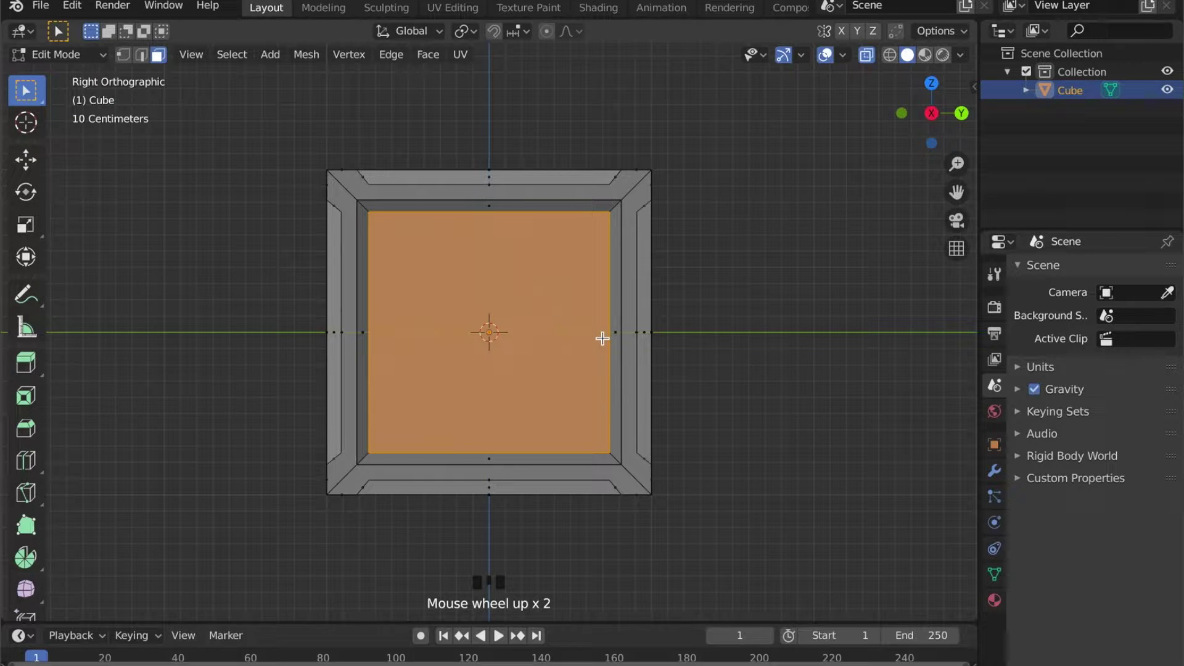
Step: Scale the side, back and top inset panels outward along single axes to thin the frame rims
{"action": "key", "text": "s"}
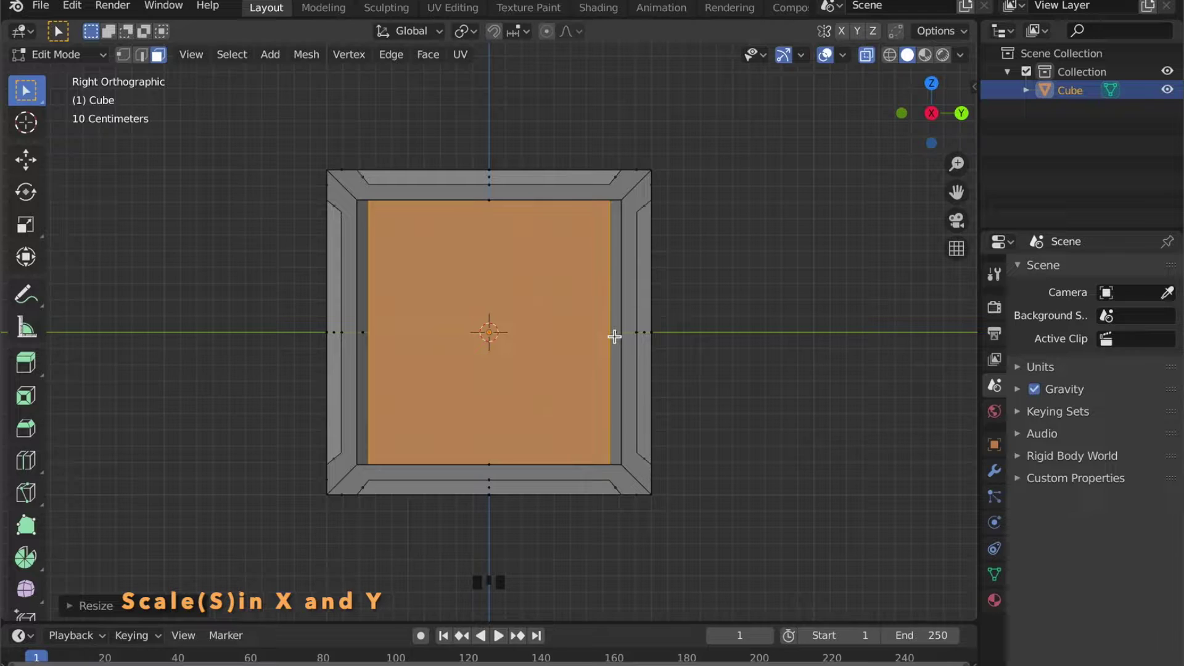
{"action": "key", "text": "s"}
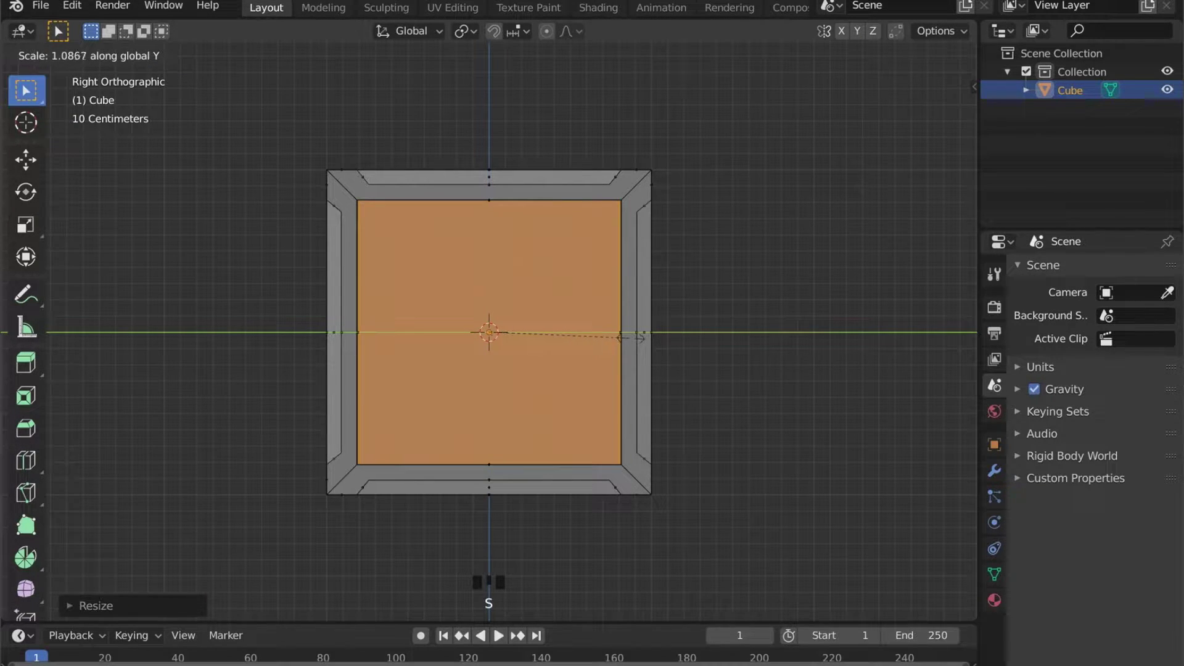
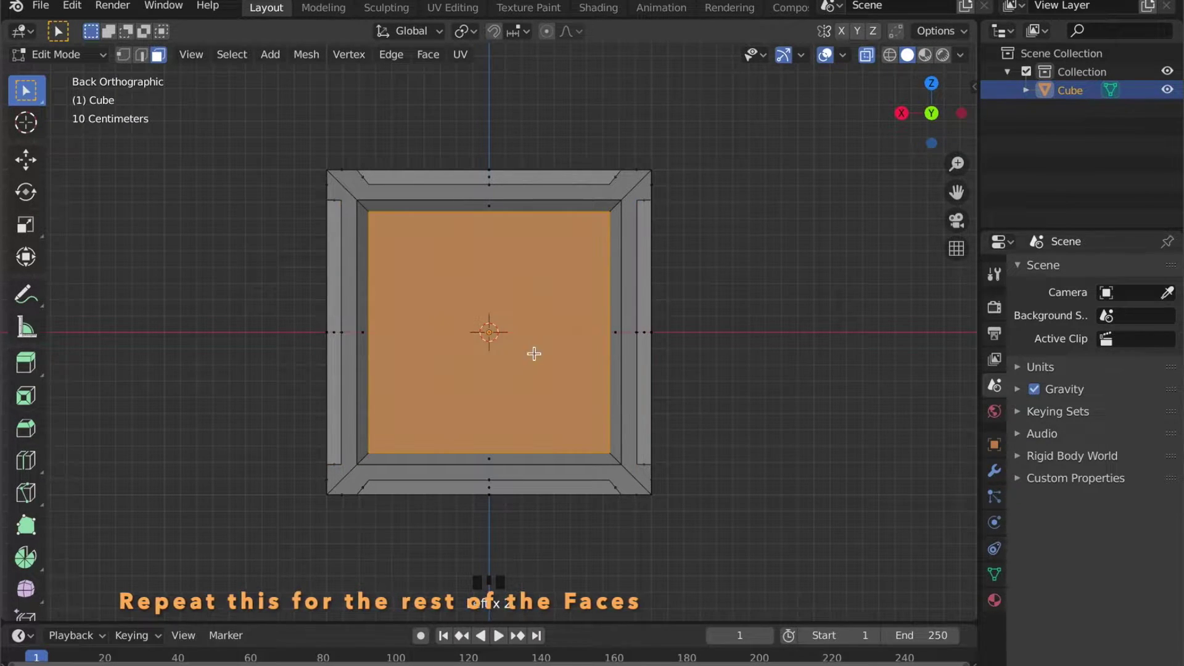
{"action": "key", "text": "s"}
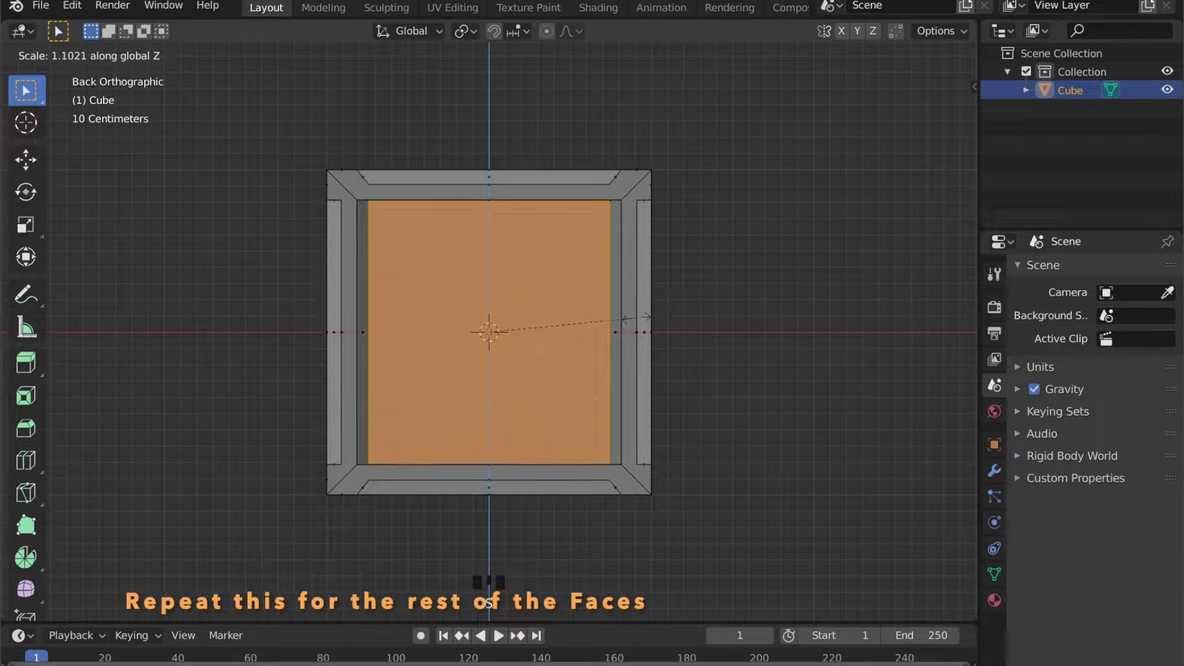
{"action": "key", "text": "s"}
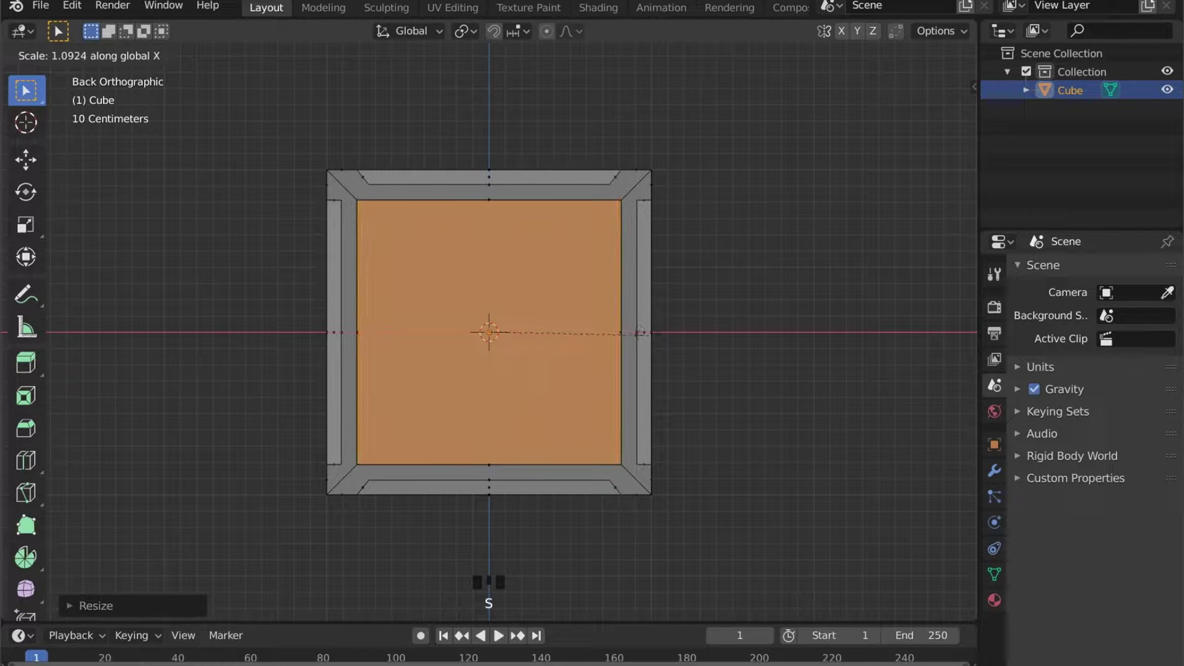
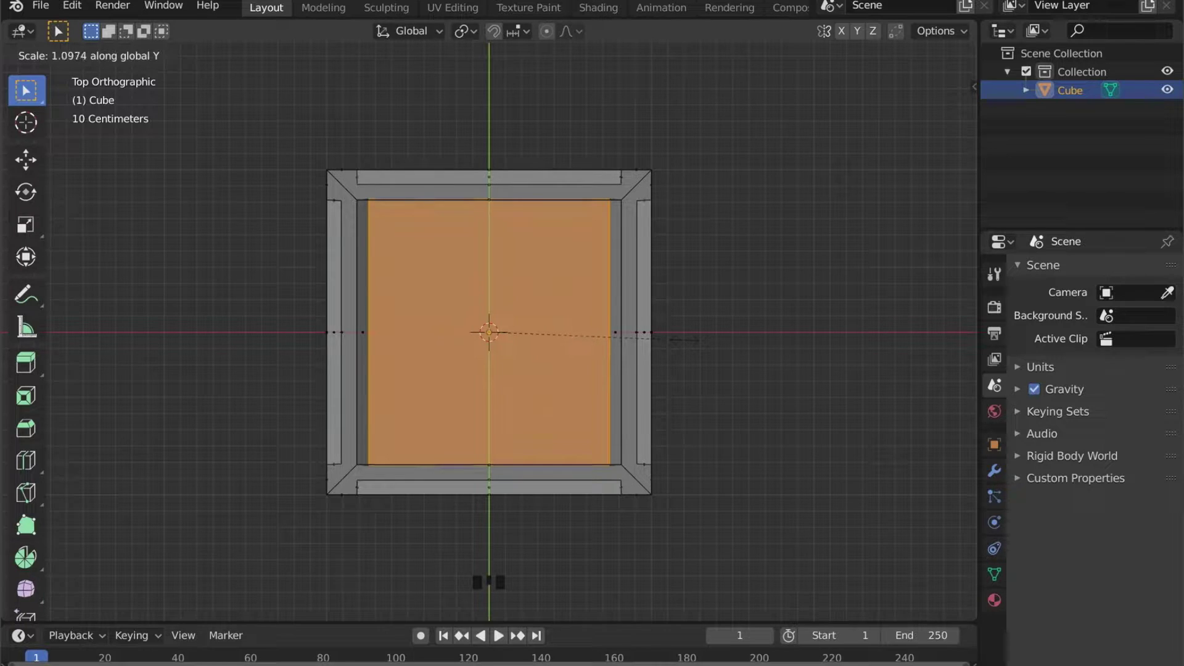
{"action": "key", "text": "s"}
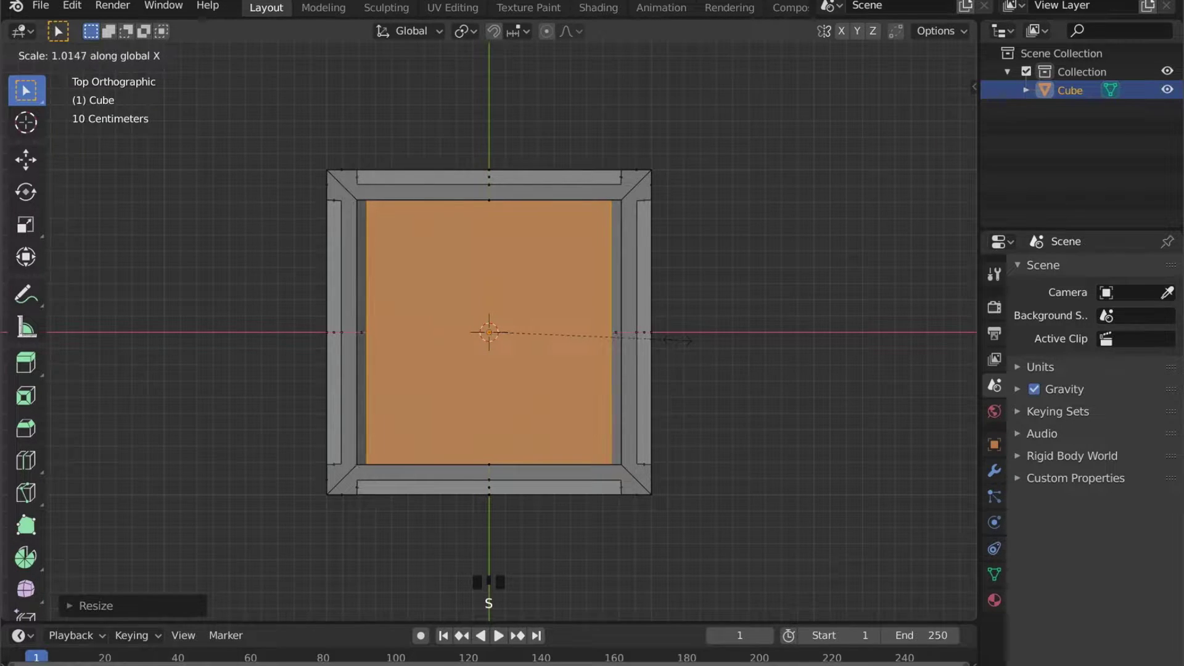
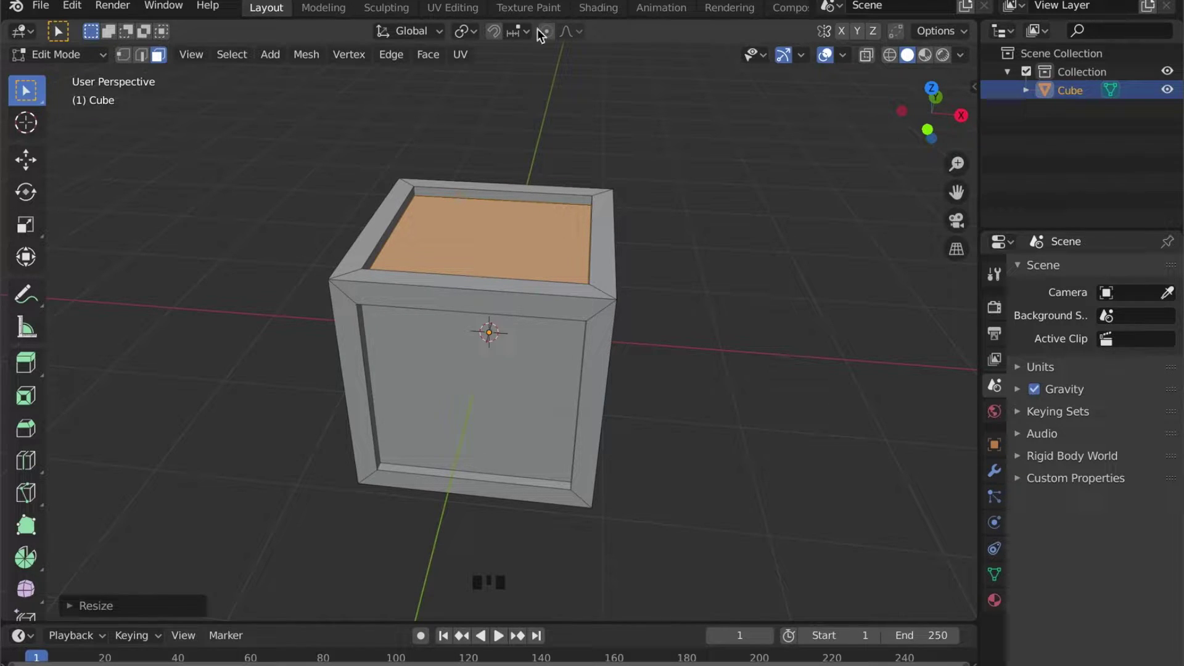
Step: Select the entire crate mesh in Edit Mode and unwrap it into UVs
{"action": "left_click_drag", "start_coordinate": [661, 351], "coordinate": [609, 337]}
{"action": "left_click", "coordinate": [610, 337]}
{"action": "key", "text": "Tab"}
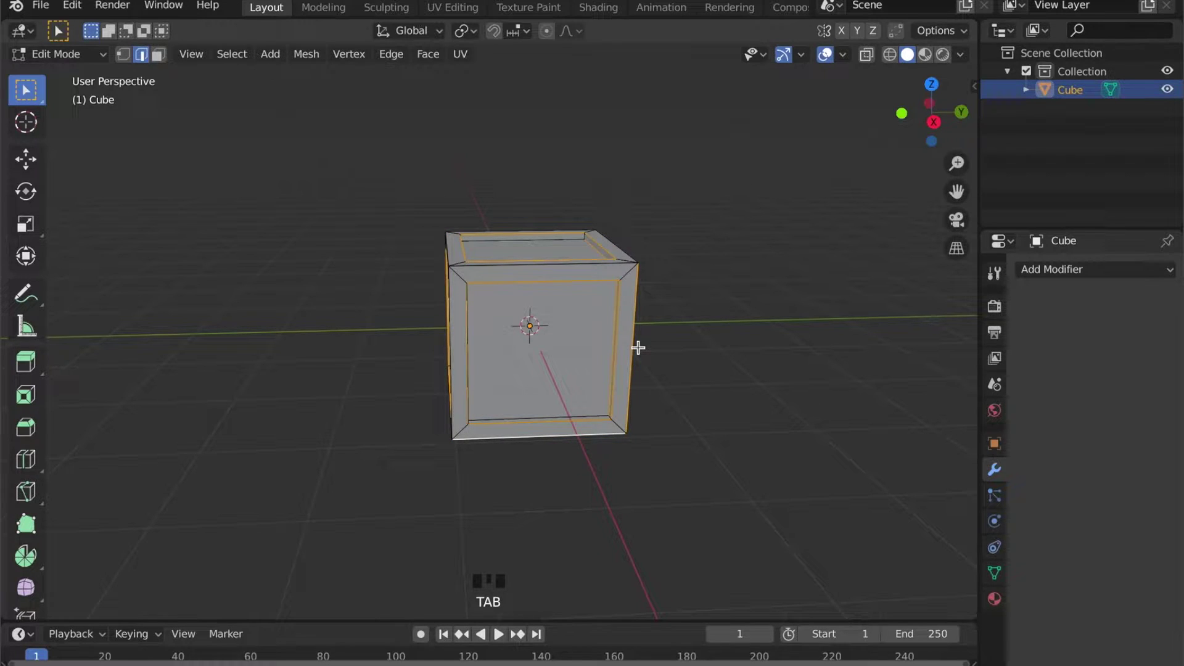
{"action": "key", "text": "a"}
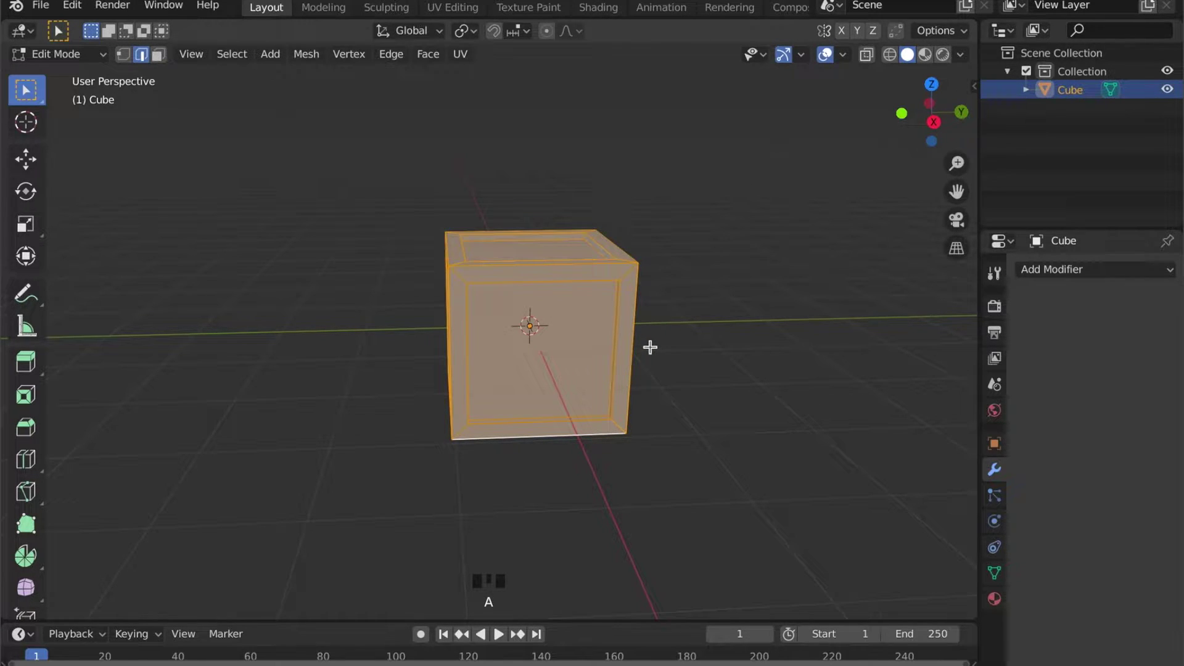
{"action": "key", "text": "u"}
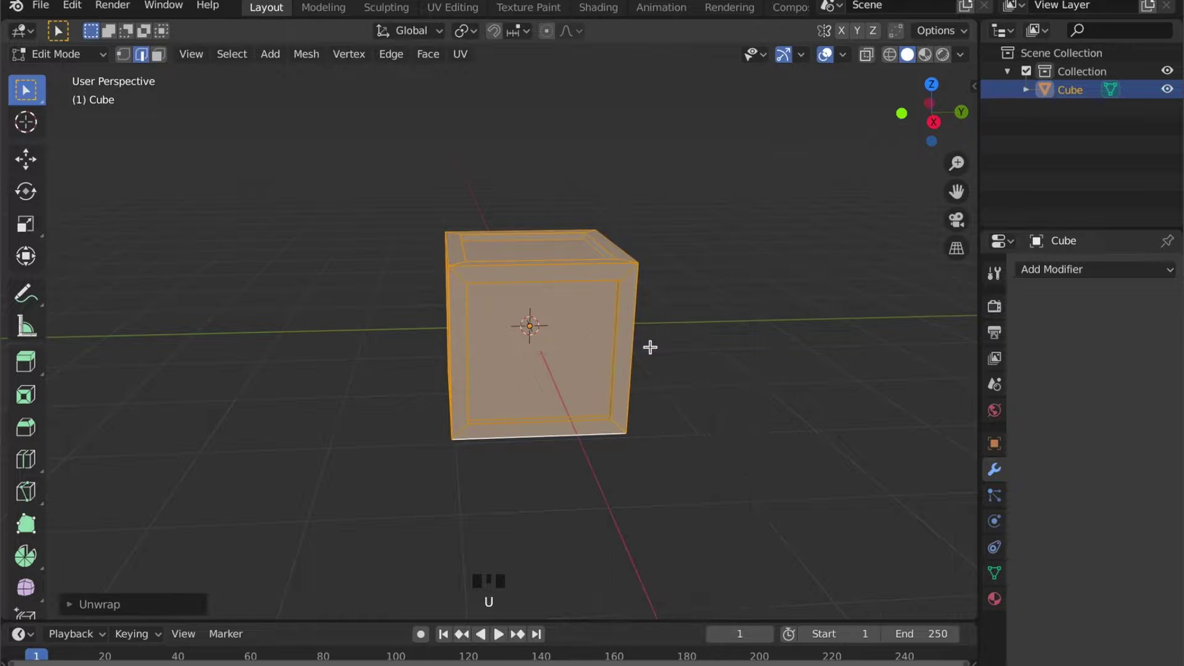
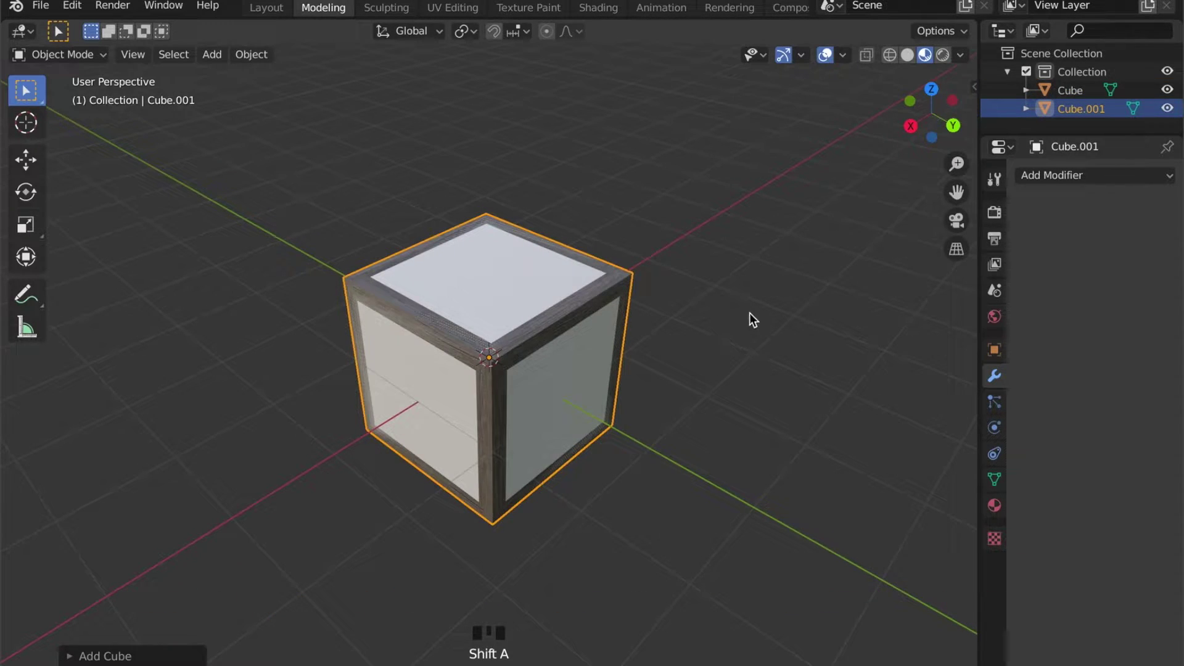
Step: Flatten the new cube, narrow it, then stretch it lengthwise into a long thin plank
{"action": "key", "text": "s"}
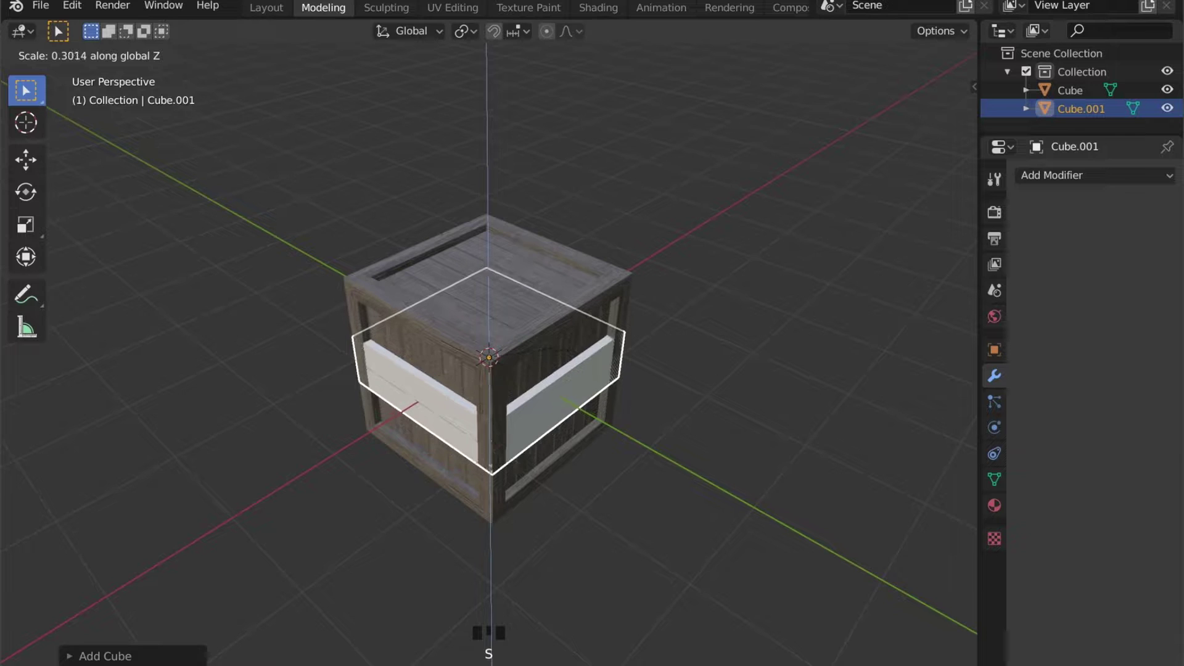
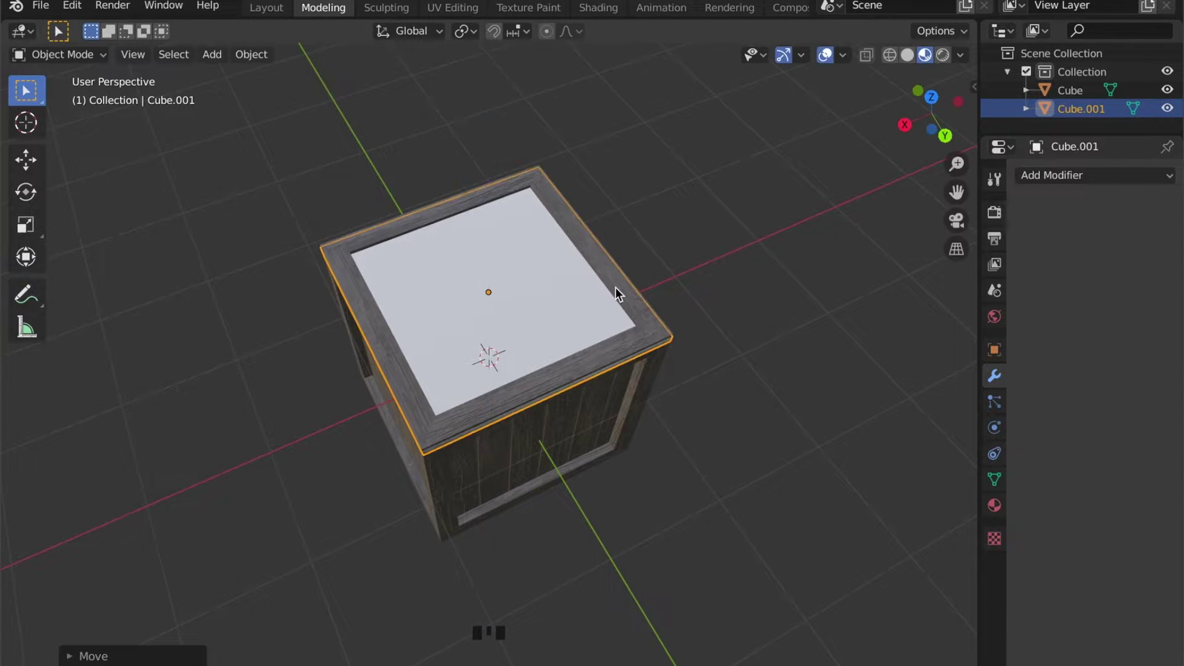
{"action": "key", "text": "s"}
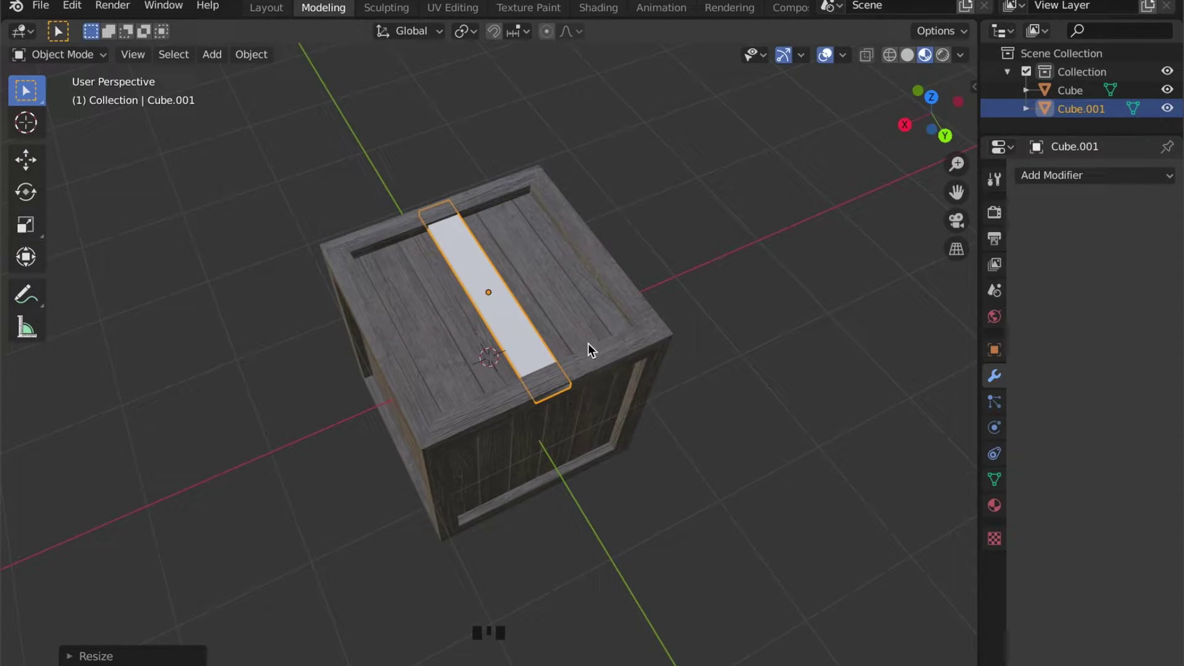
{"action": "key", "text": "s"}
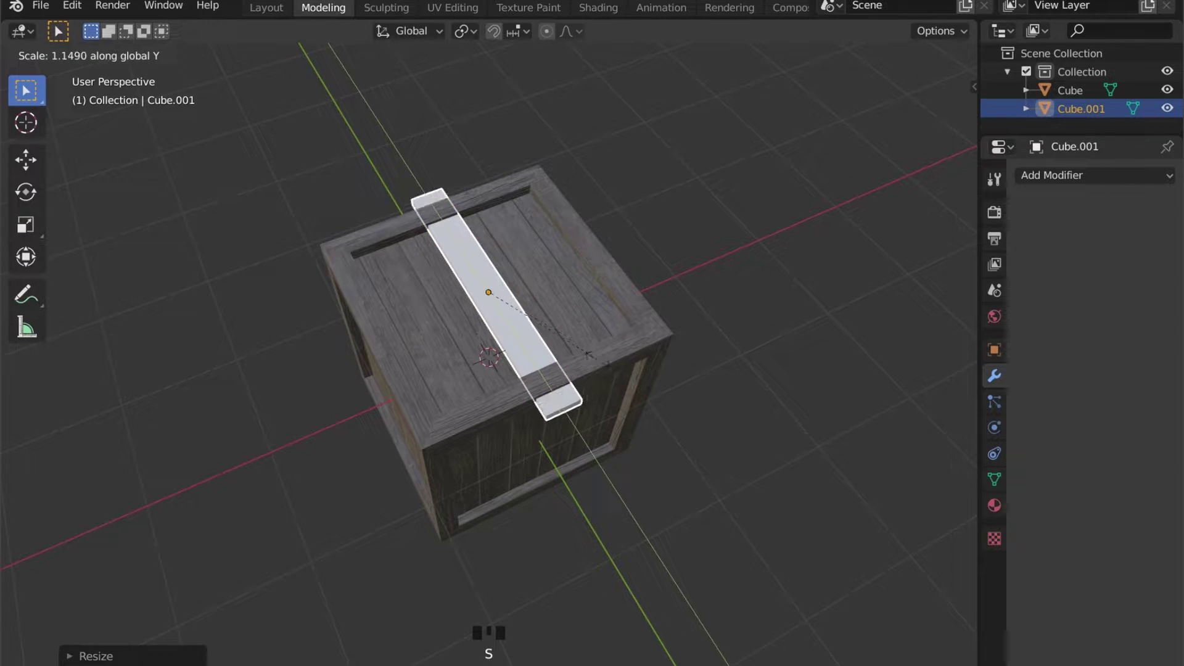
Step: Rotate the plank 45° around Z so it lies diagonally across the lid
{"action": "key", "text": "r"}
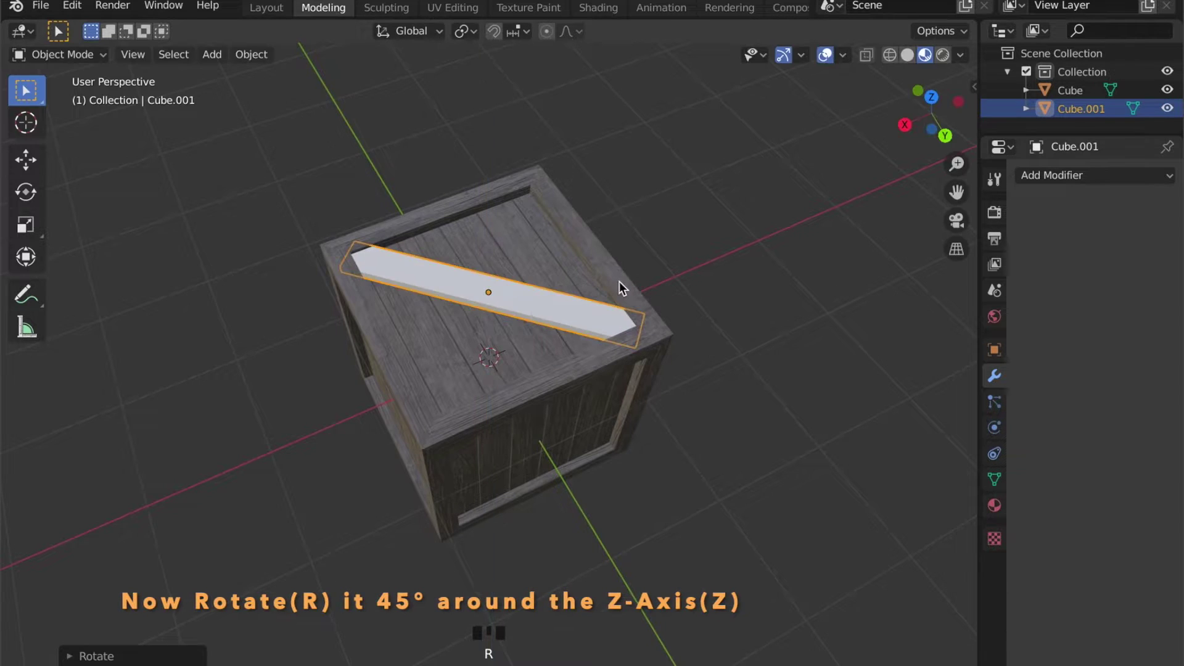
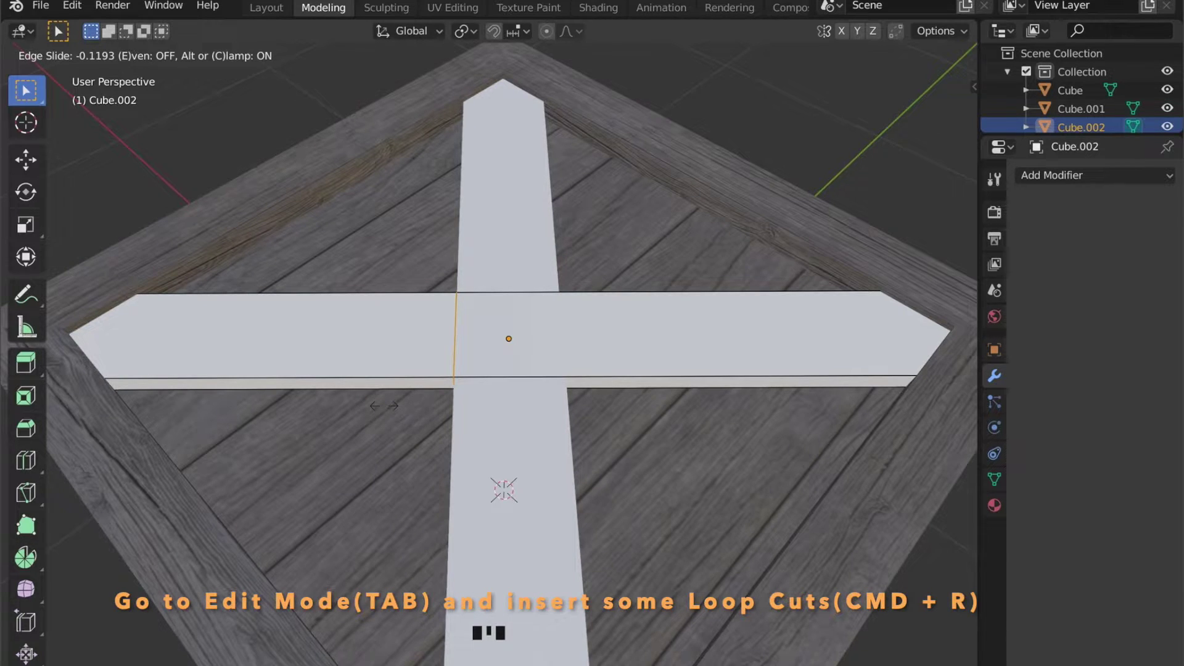
Step: Add three loop cuts on Cube.002 bordering both sides of the plank crossing
{"action": "key", "text": "r"}
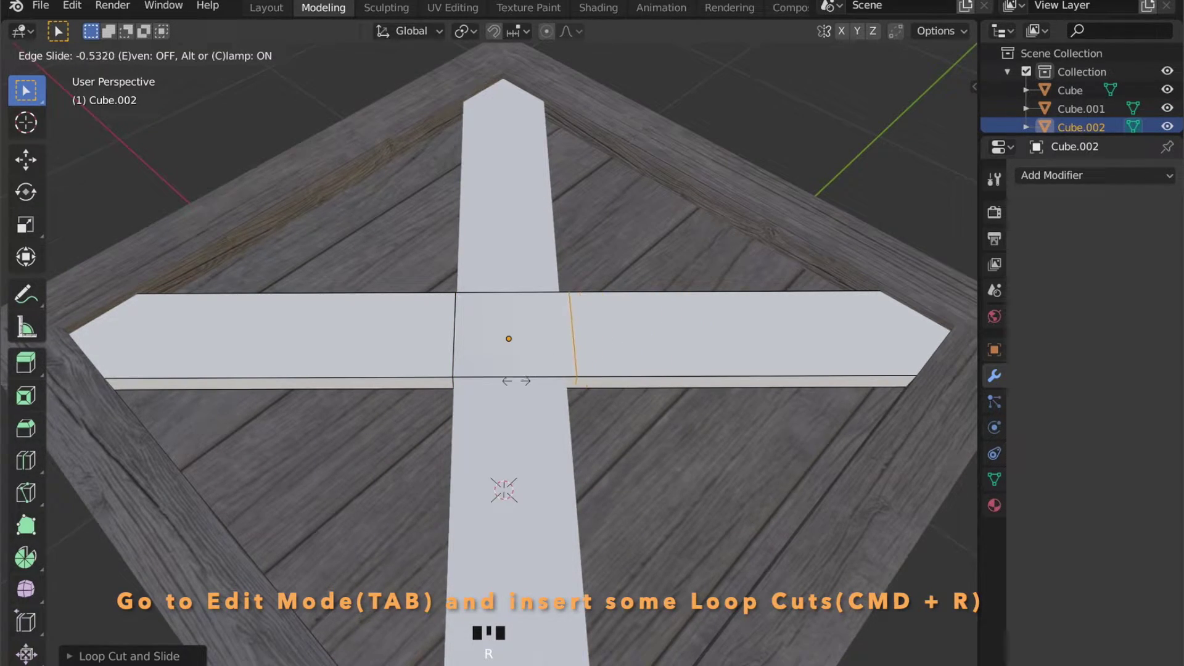
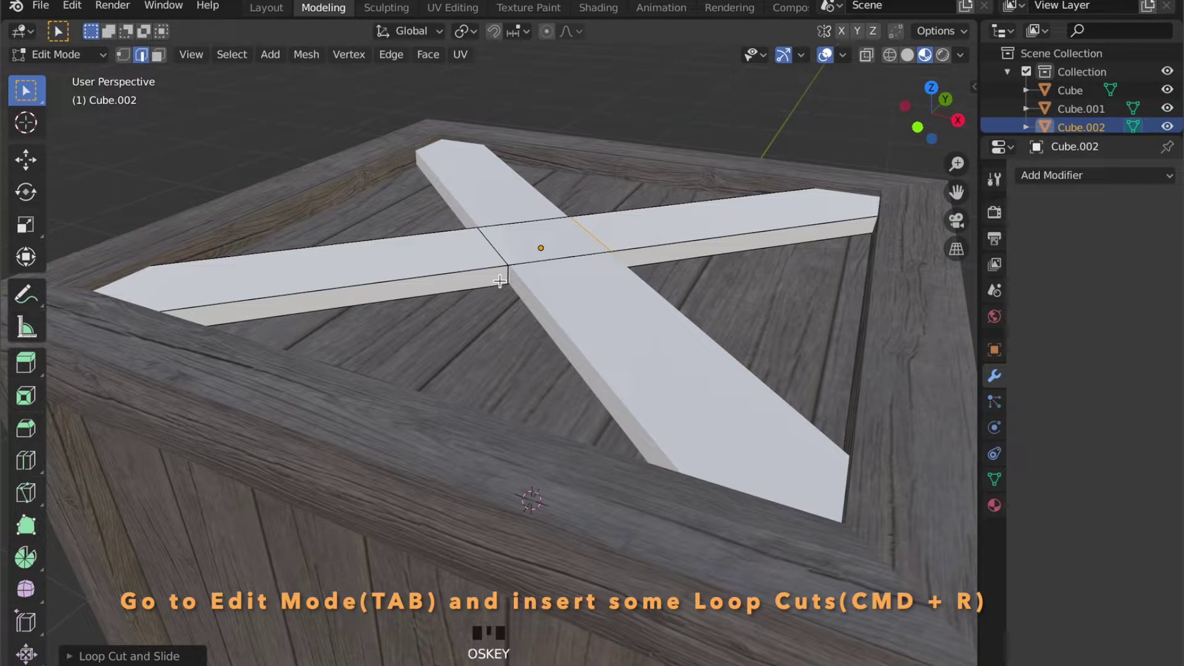
{"action": "key", "text": "r"}
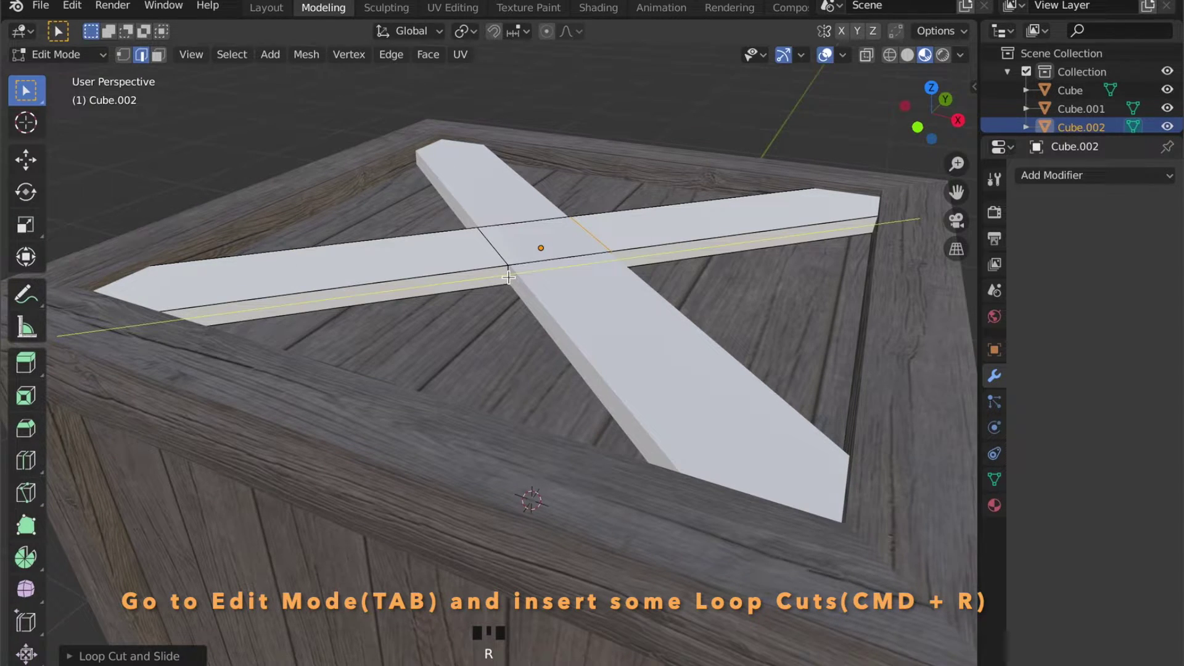
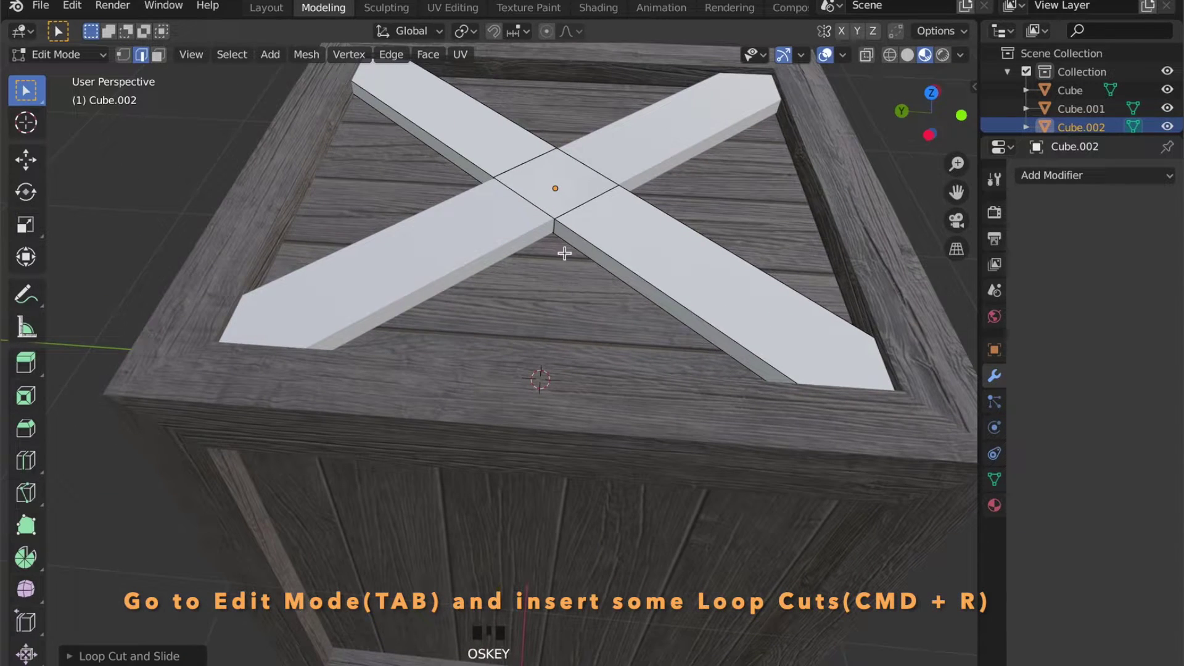
{"action": "key", "text": "r"}
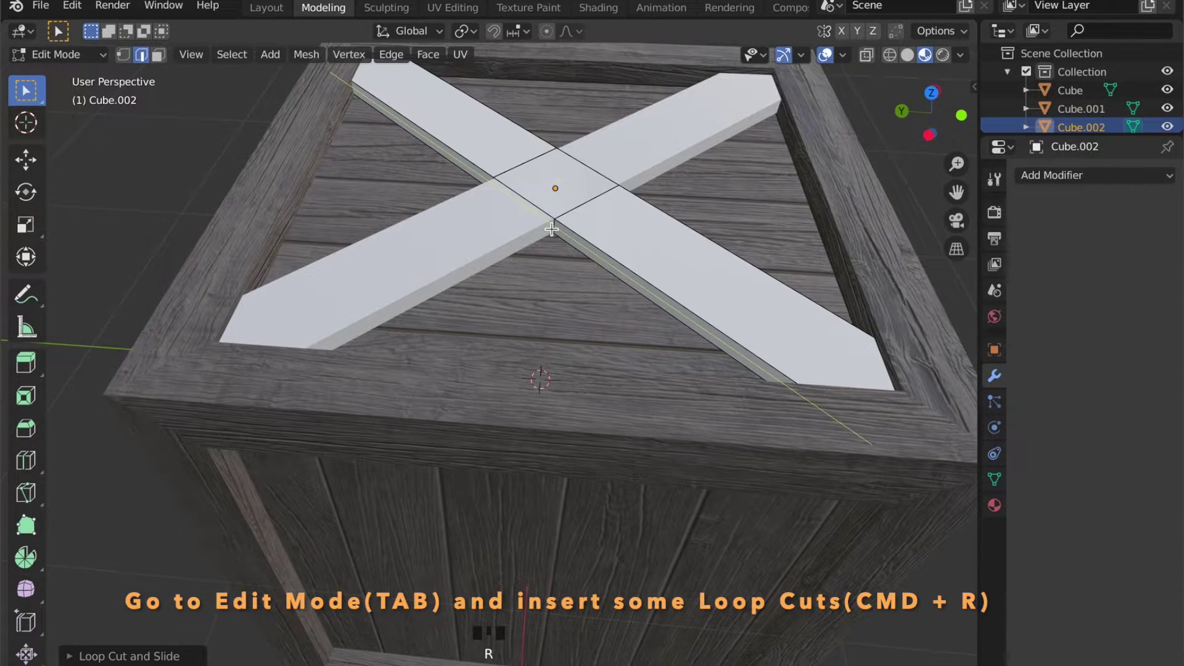
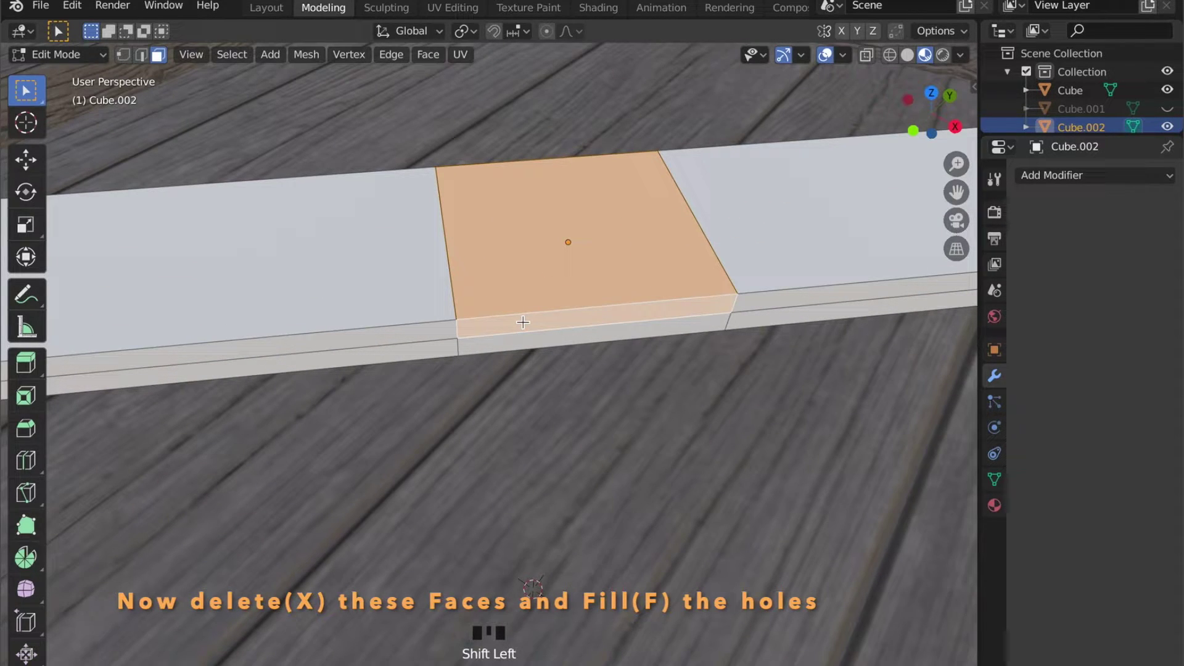
Step: Delete the selected central crossing faces of Cube.002
{"action": "key", "text": "x"}
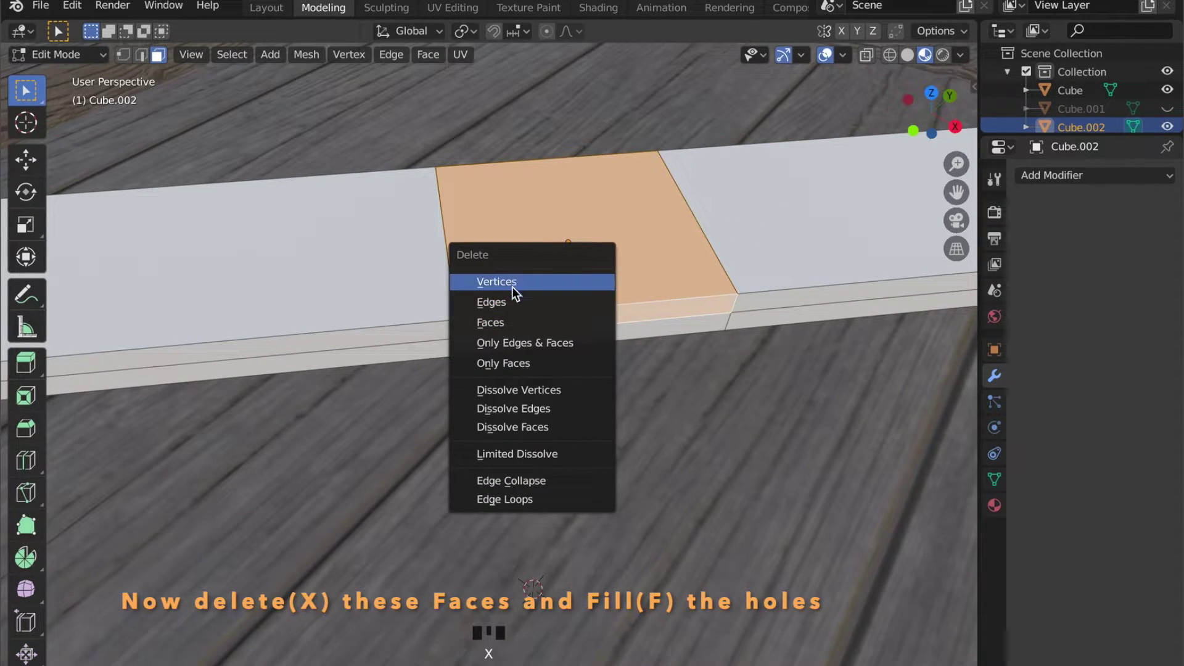
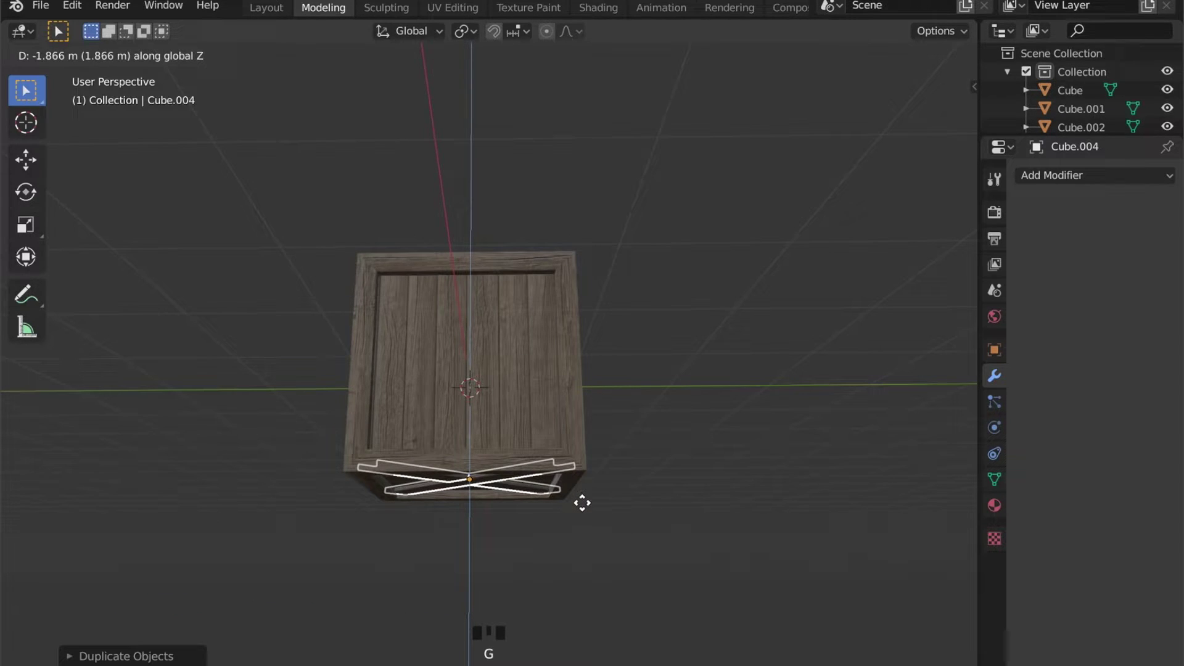
Step: Place the duplicated brace planks along Z onto the crate and inspect the top
{"action": "left_click_drag", "start_coordinate": [524, 490], "coordinate": [536, 226]}
{"action": "scroll", "scroll_direction": "up", "scroll_amount": 3}
{"action": "left_click_drag", "start_coordinate": [540, 346], "coordinate": [508, 223]}
{"action": "left_click_drag", "start_coordinate": [508, 223], "coordinate": [483, 251]}
{"action": "left_click_drag", "start_coordinate": [506, 261], "coordinate": [519, 468]}
{"action": "scroll", "scroll_direction": "down", "scroll_amount": 3}
{"action": "left_click_drag", "start_coordinate": [487, 293], "coordinate": [461, 163]}
Step: Bring up the rotation Pivot Point choices with Cube.001 selected
{"action": "left_click", "coordinate": [461, 164]}
{"action": "scroll", "scroll_direction": "down", "scroll_amount": 3}
{"action": "middle_click", "coordinate": [458, 192]}
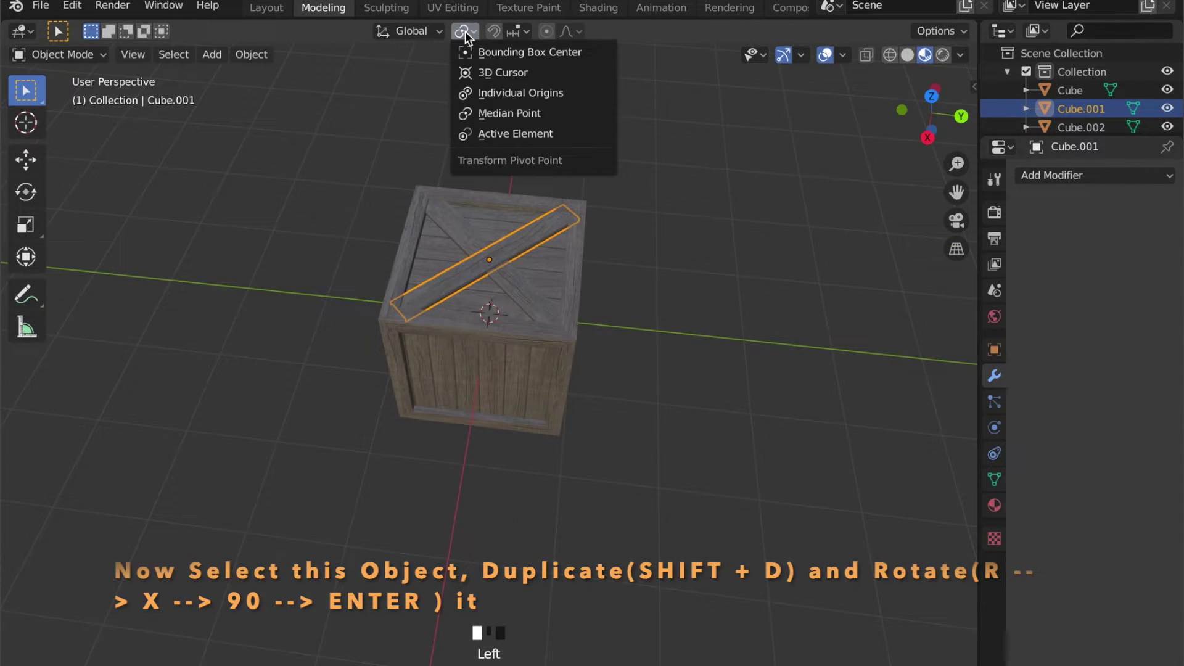
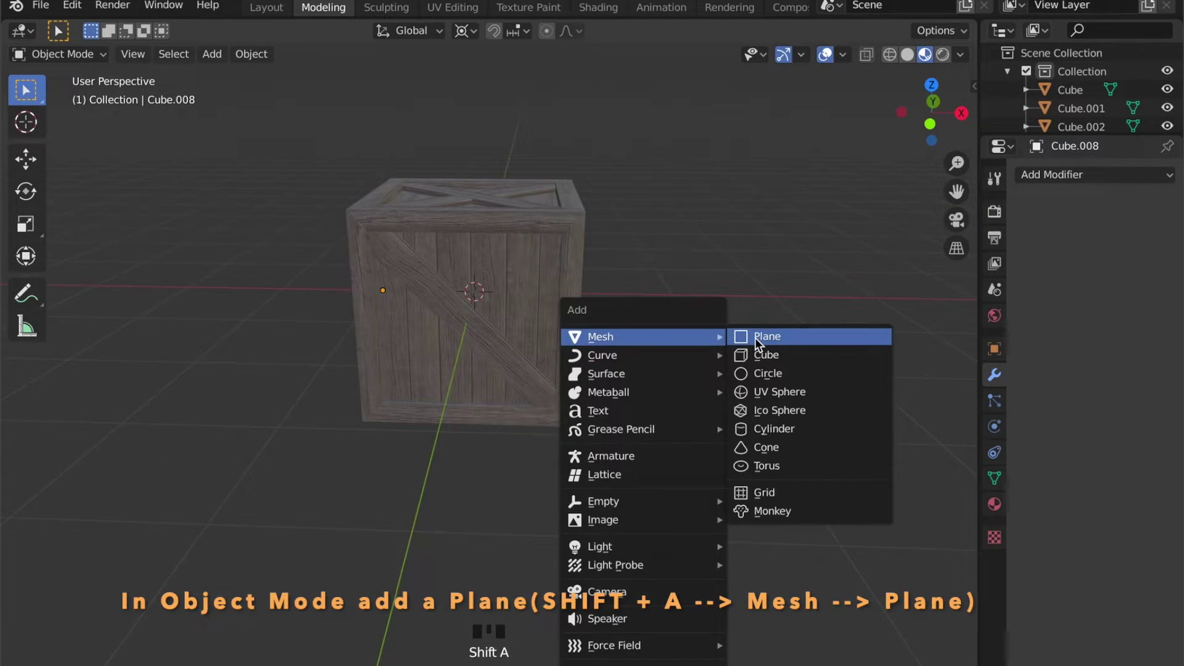
Step: Rotate the new plane upright 90° on X, shrink it and position it on the crate's front face
{"action": "key", "text": "r"}
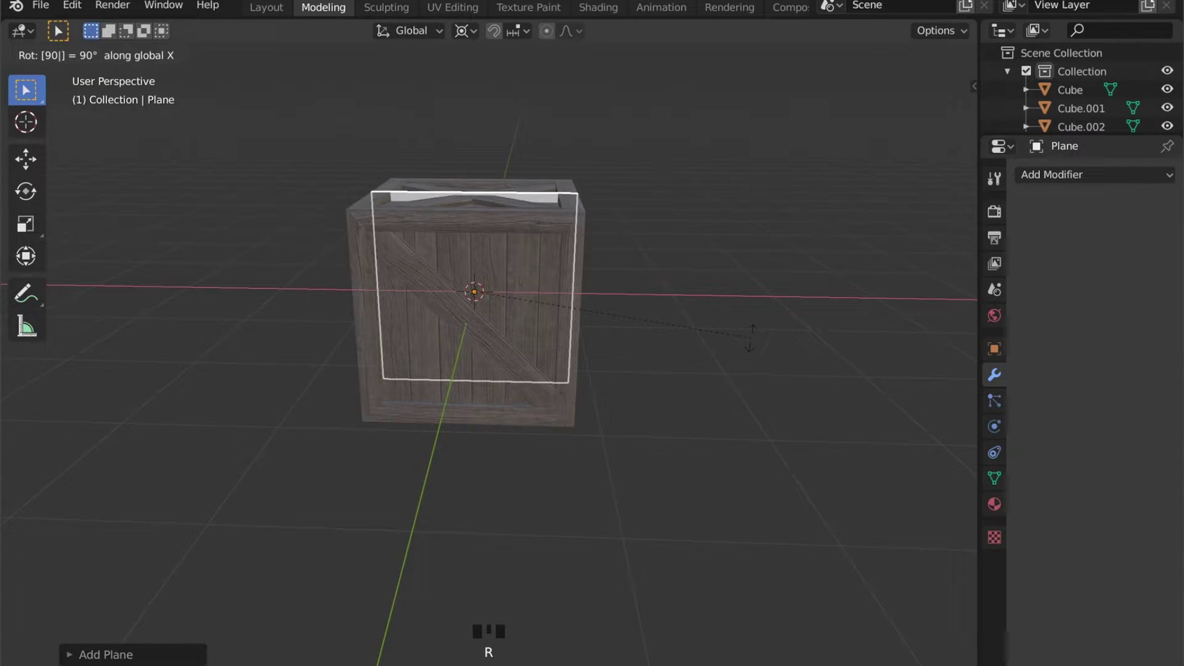
{"action": "middle_click", "coordinate": [753, 345]}
{"action": "key", "text": "s"}
{"action": "key", "text": "g"}
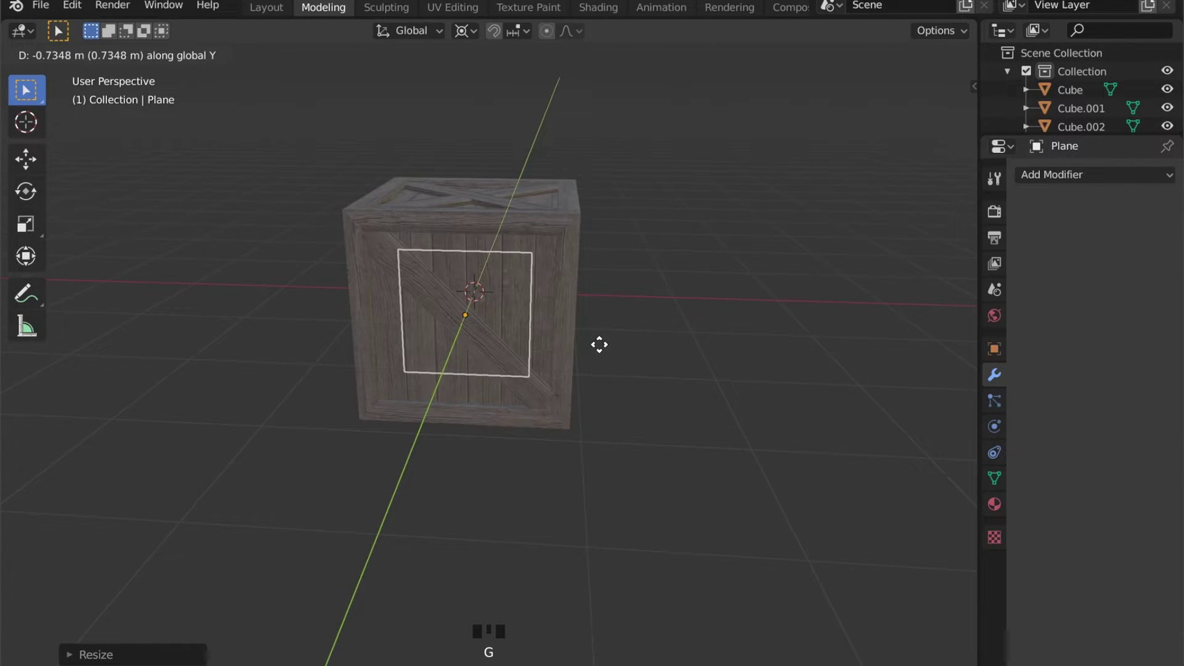
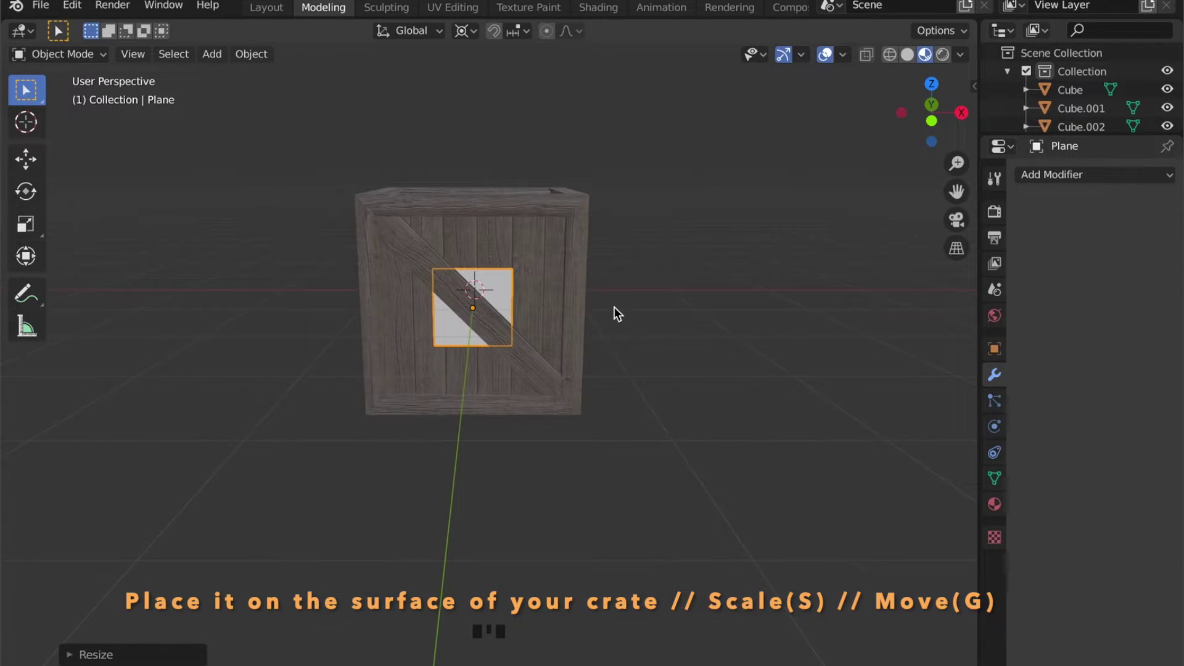
{"action": "key", "text": "g"}
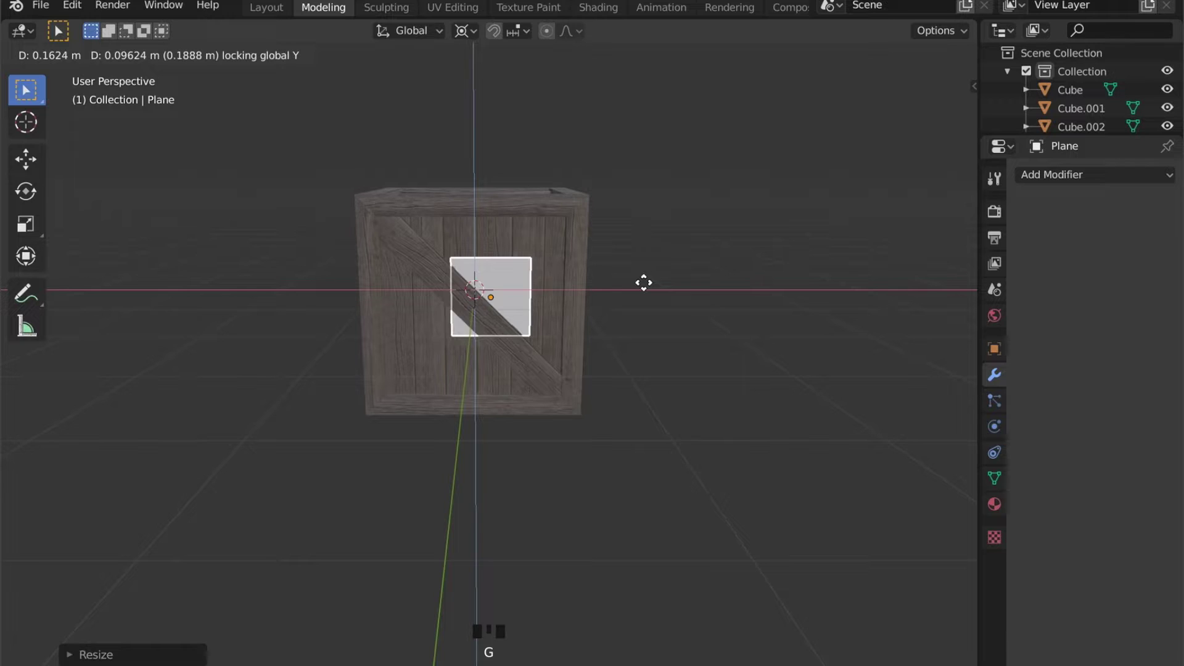
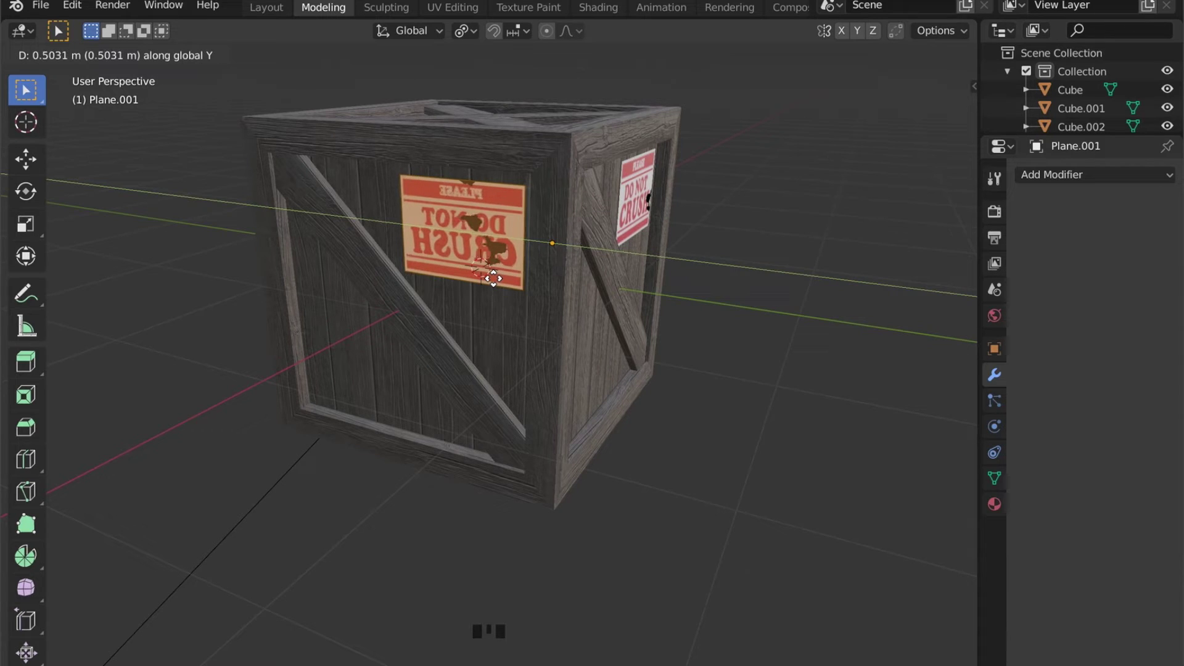
Step: Rotate the copied label plane 180° around Z so its text reads correctly
{"action": "key", "text": "r"}
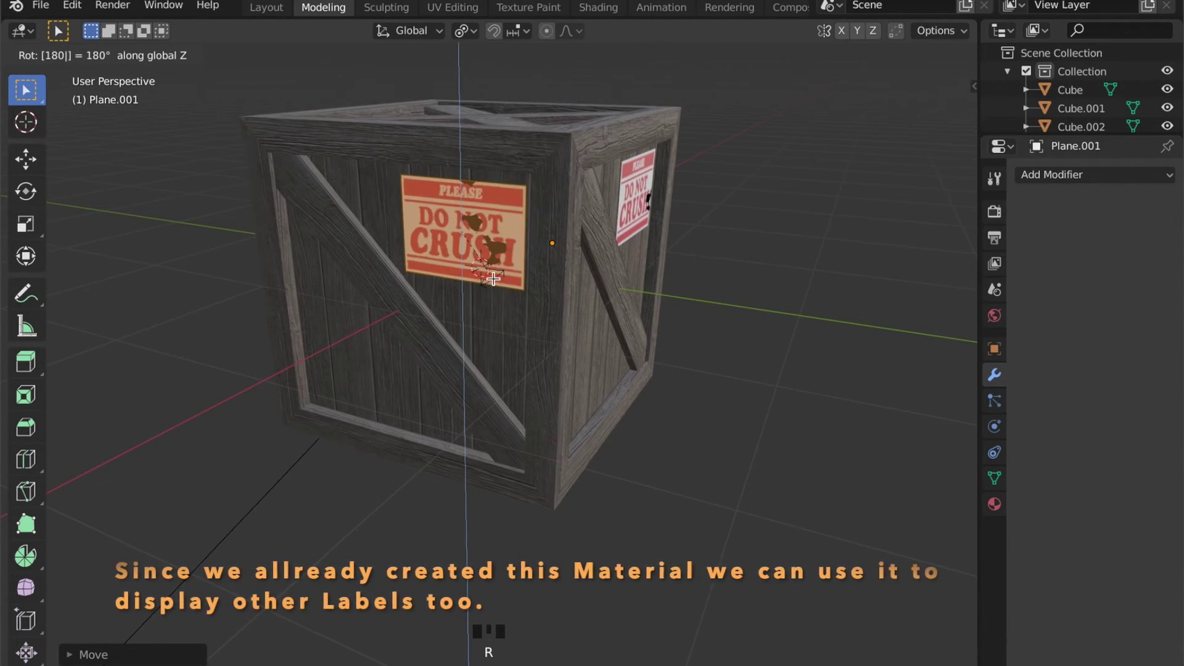
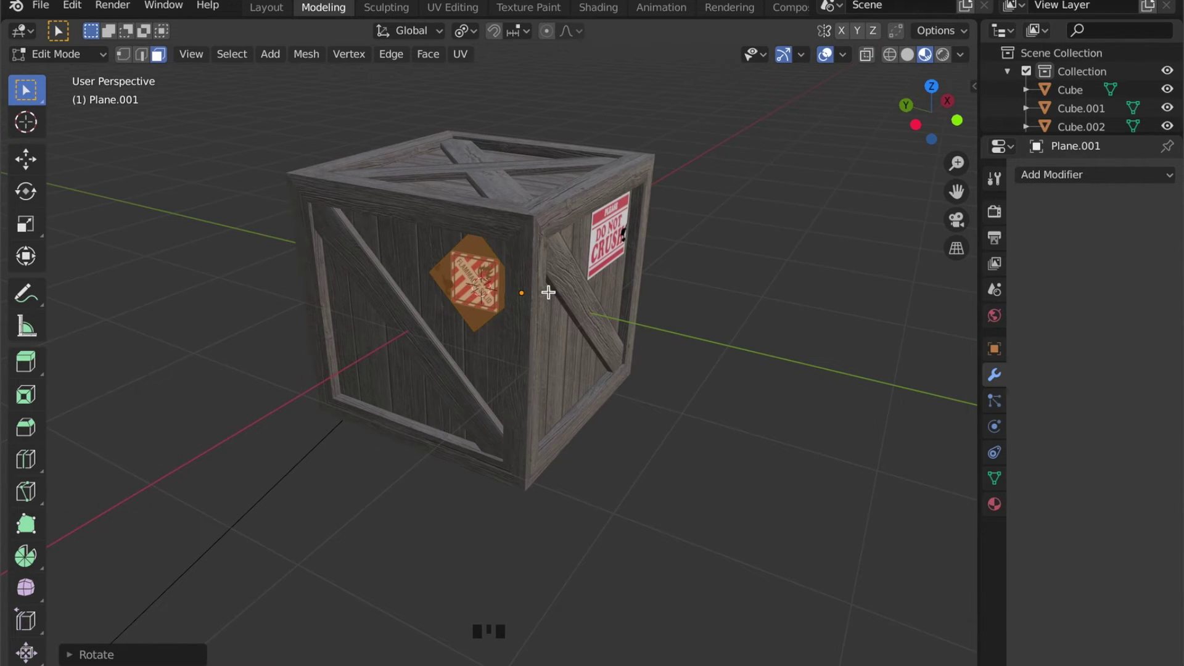
Step: Move the diamond hazard label plane along the X axis on the crate front
{"action": "key", "text": "g"}
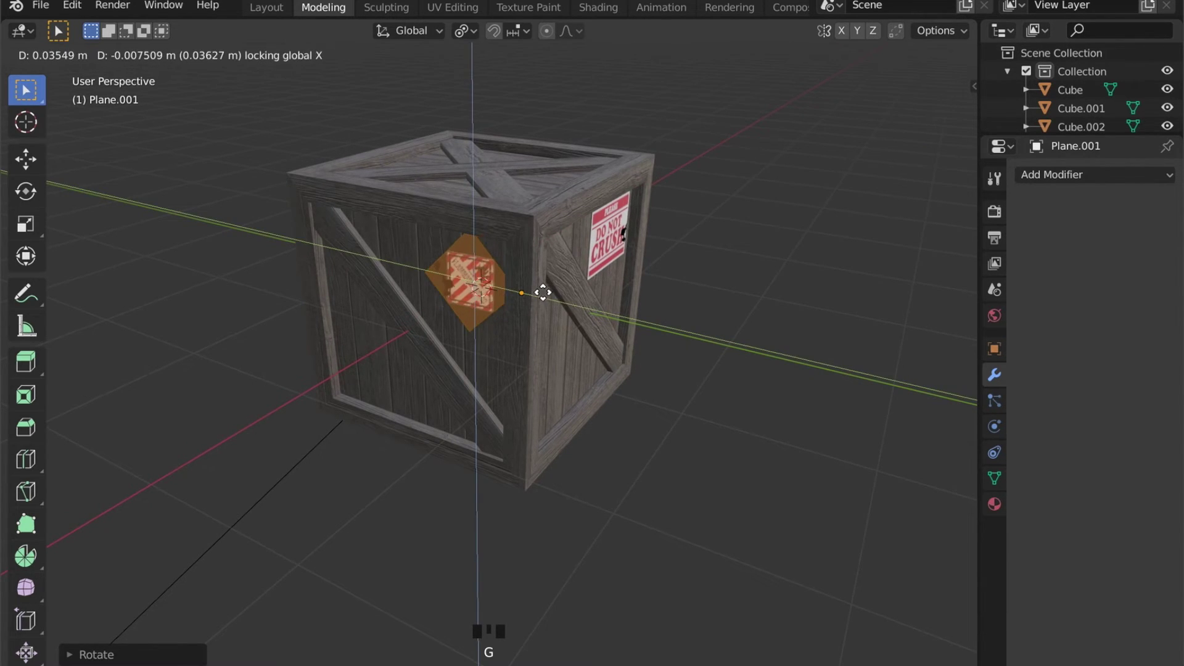
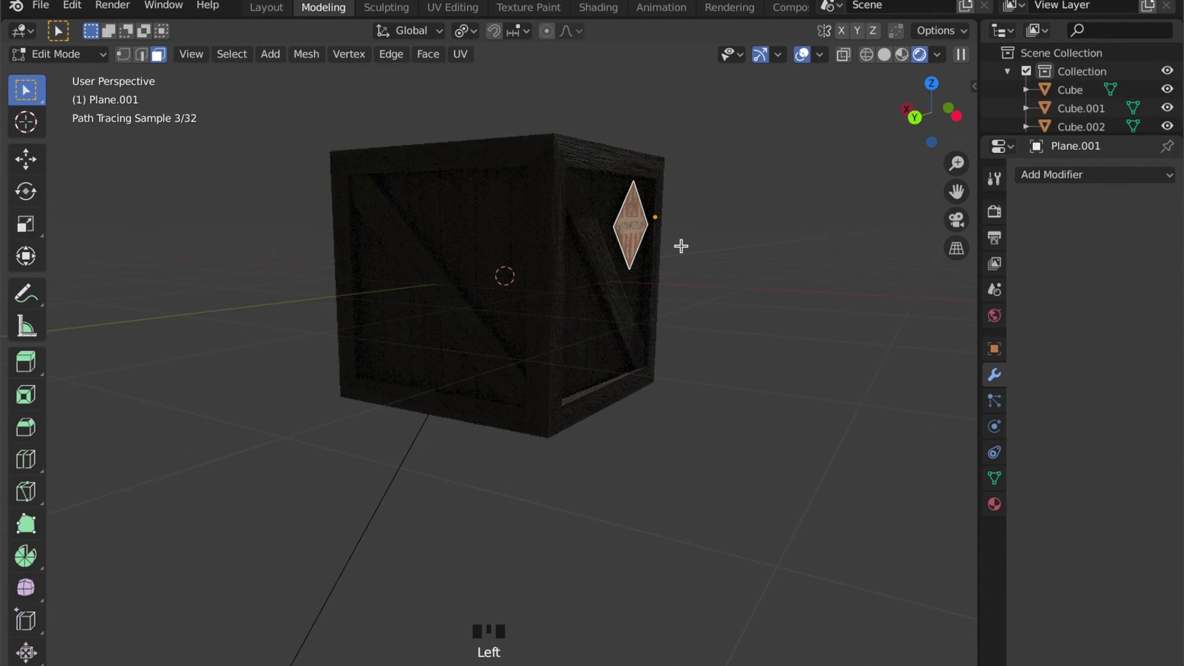
Step: Nudge the diamond Flammable Solid label plane along the X axis toward the crate's side edge
{"action": "key", "text": "g"}
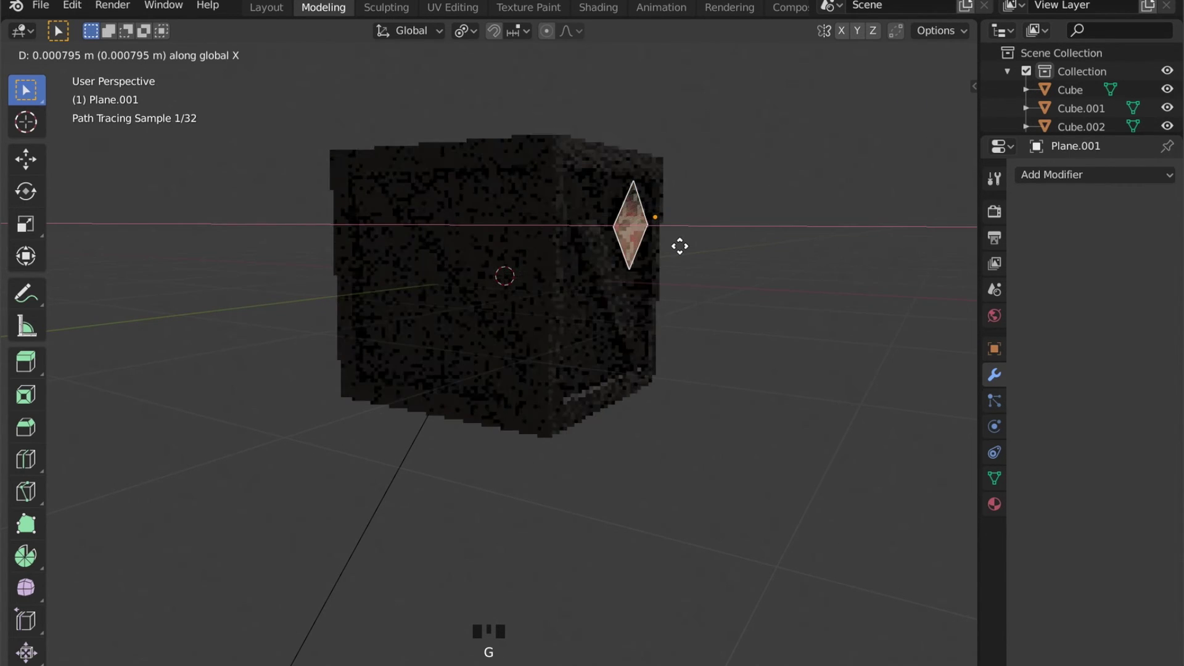